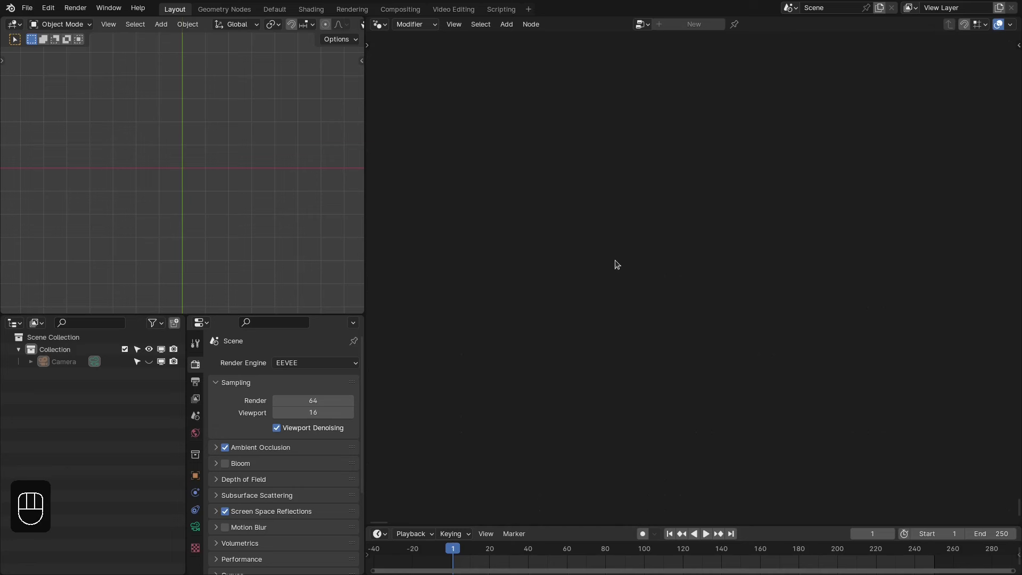
# - Add a plane and give it a new Geometry Nodes modifier tree
pyautogui.press('shift+a')
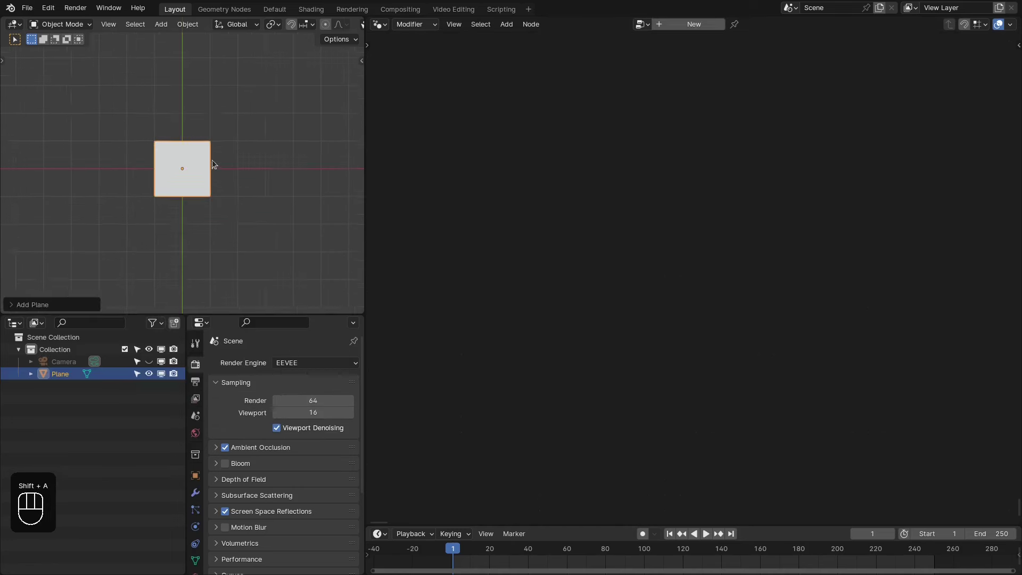
pyautogui.click(677, 26)
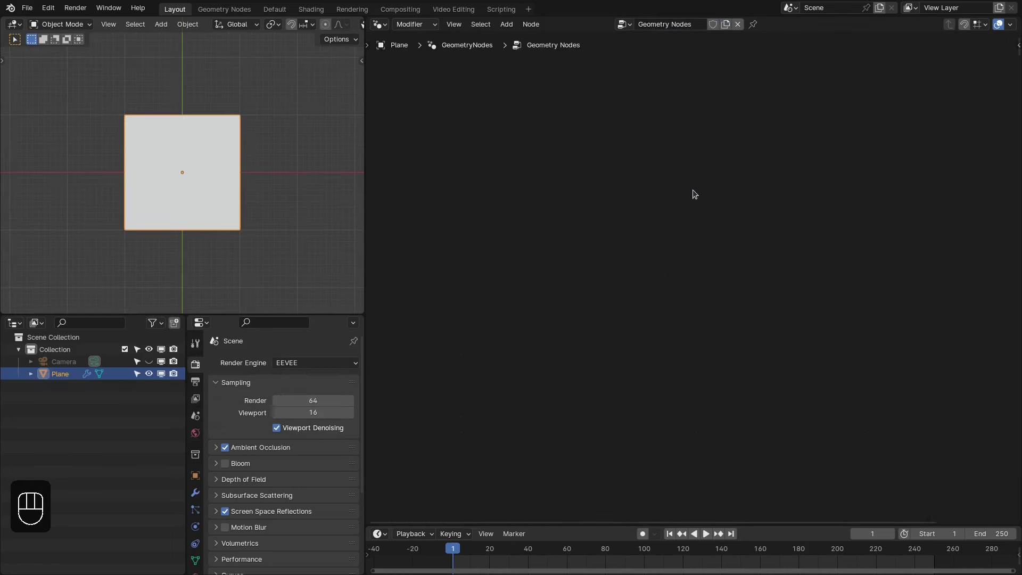
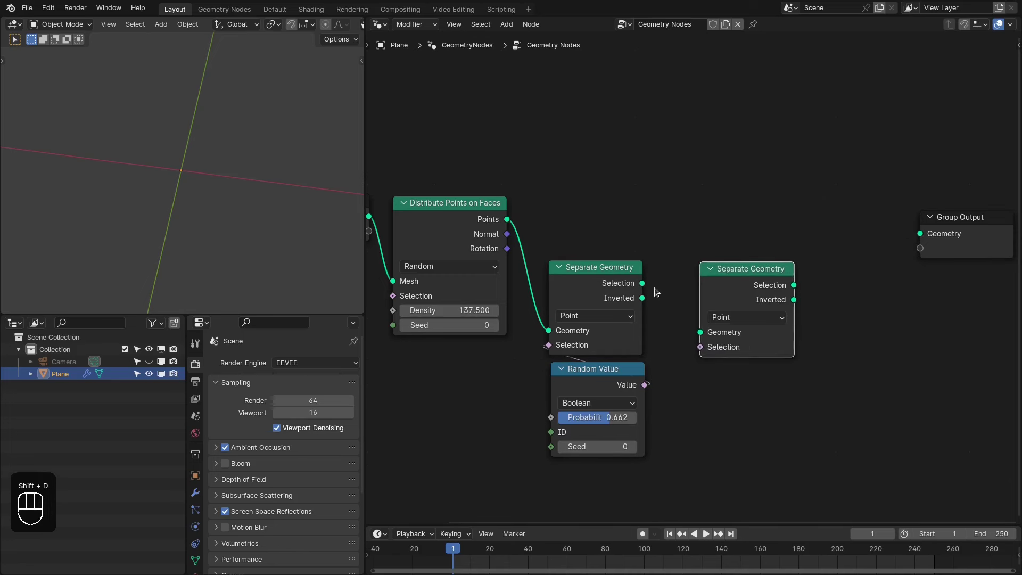
# - Feed the first Separate Geometry group into the second Separate Geometry node
pyautogui.moveTo(662, 295); pyautogui.dragTo(719, 282)
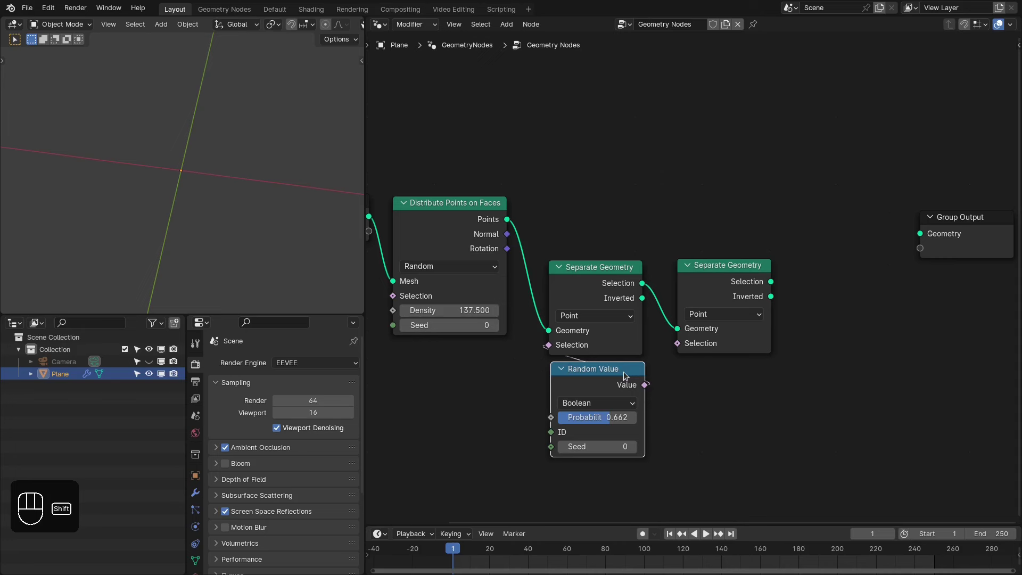
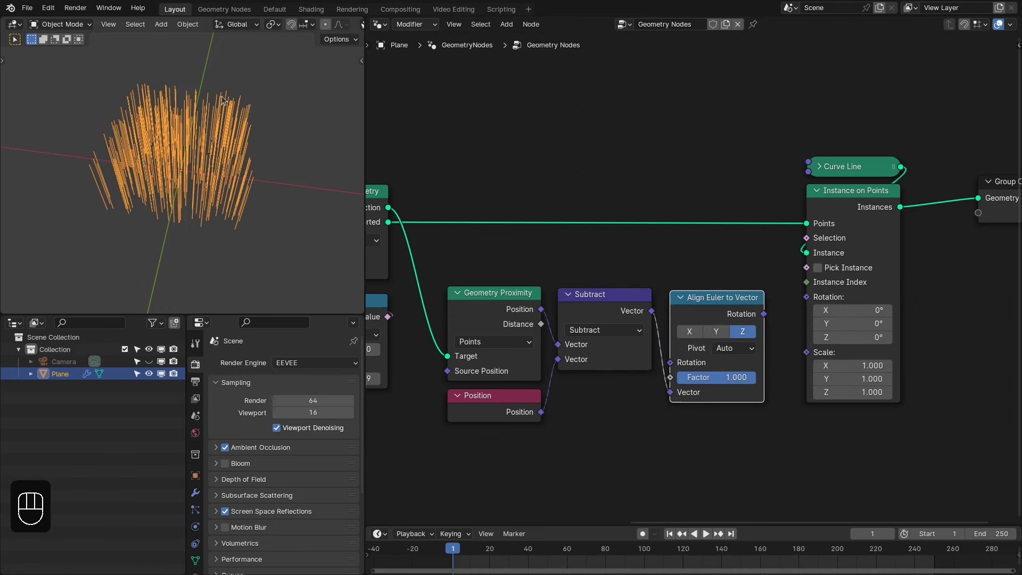
# - Orbit the viewport to inspect the instanced curve lines
pyautogui.middleClick(198, 171)
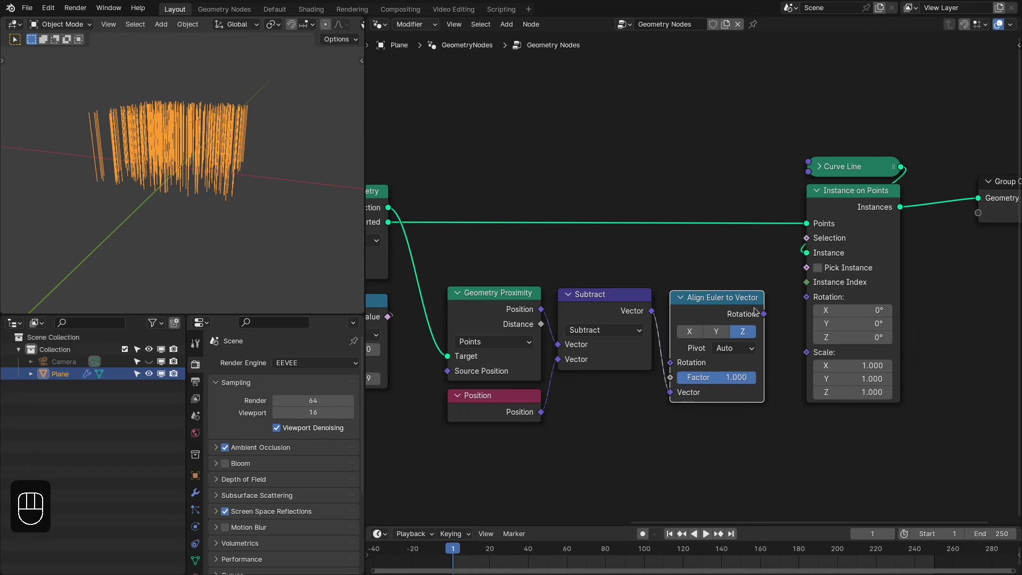
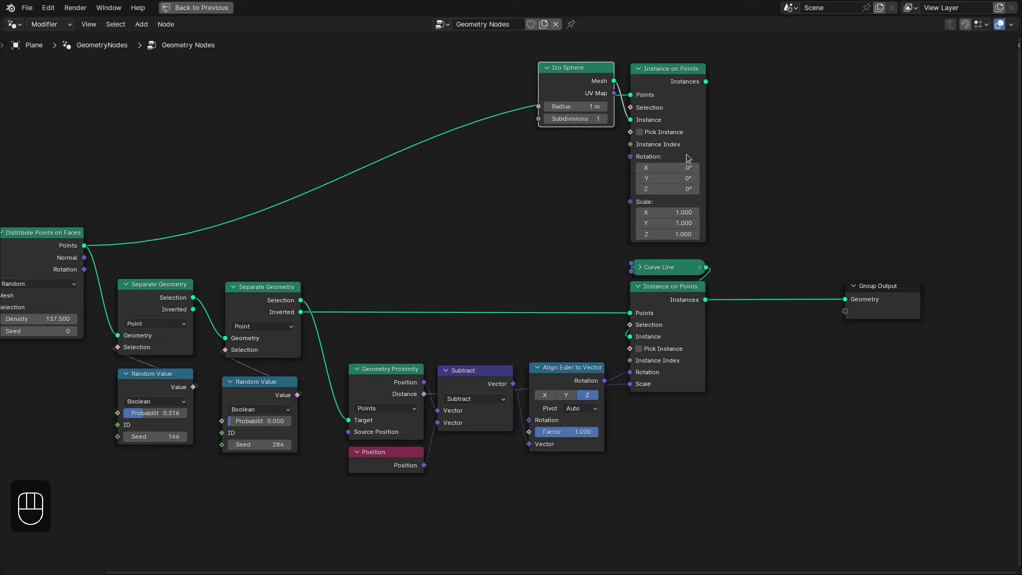
# - Select the line and sphere Instance on Points nodes and review them in the layout view
pyautogui.click(678, 298)
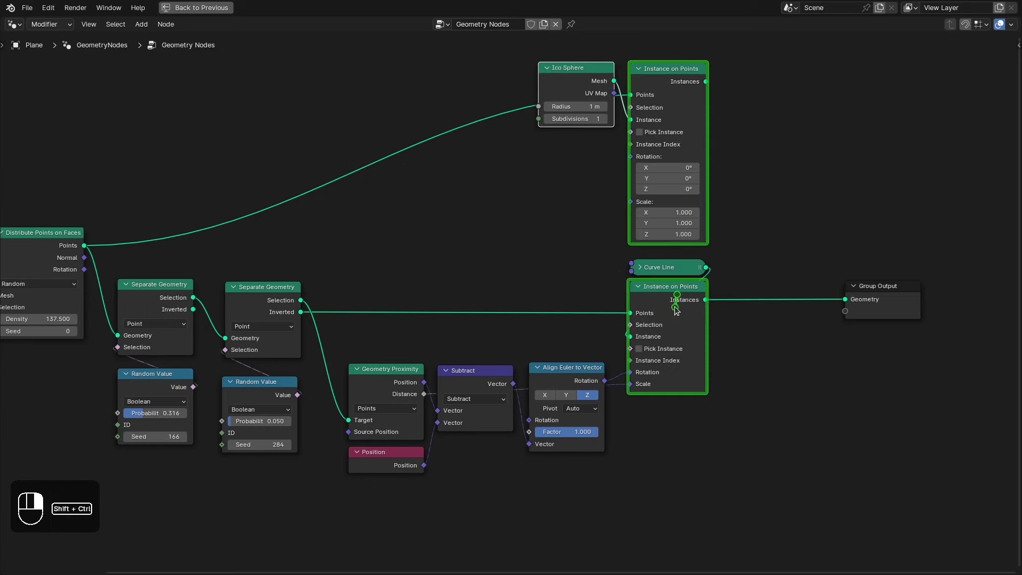
pyautogui.click(894, 294)
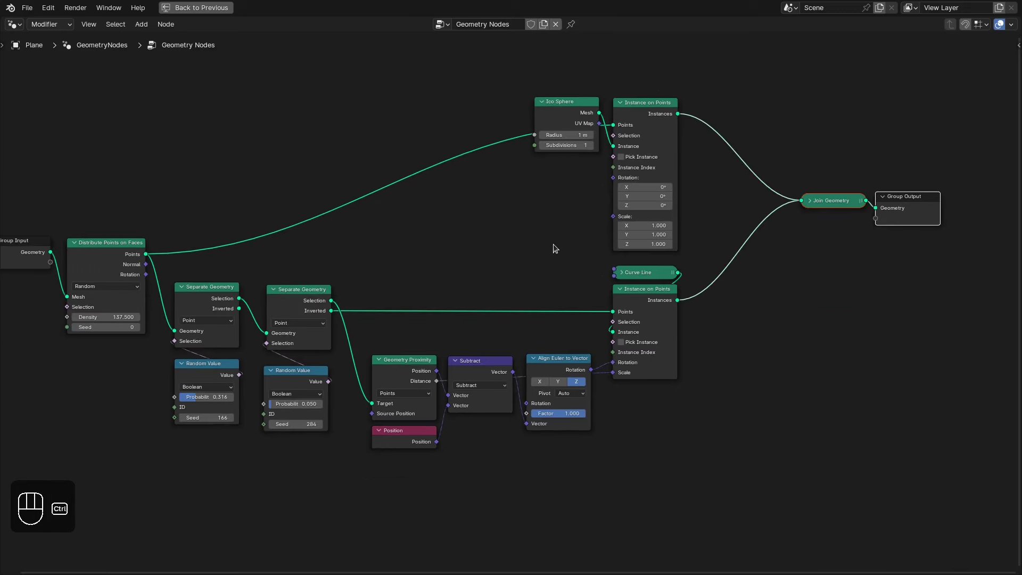
pyautogui.press('ctrl+space')
pyautogui.middleClick(635, 229)
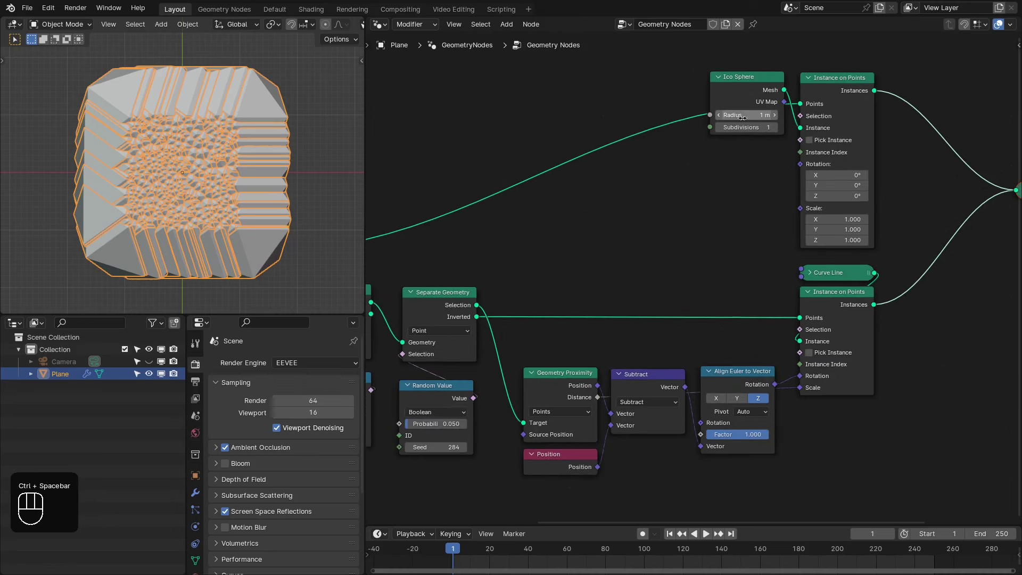
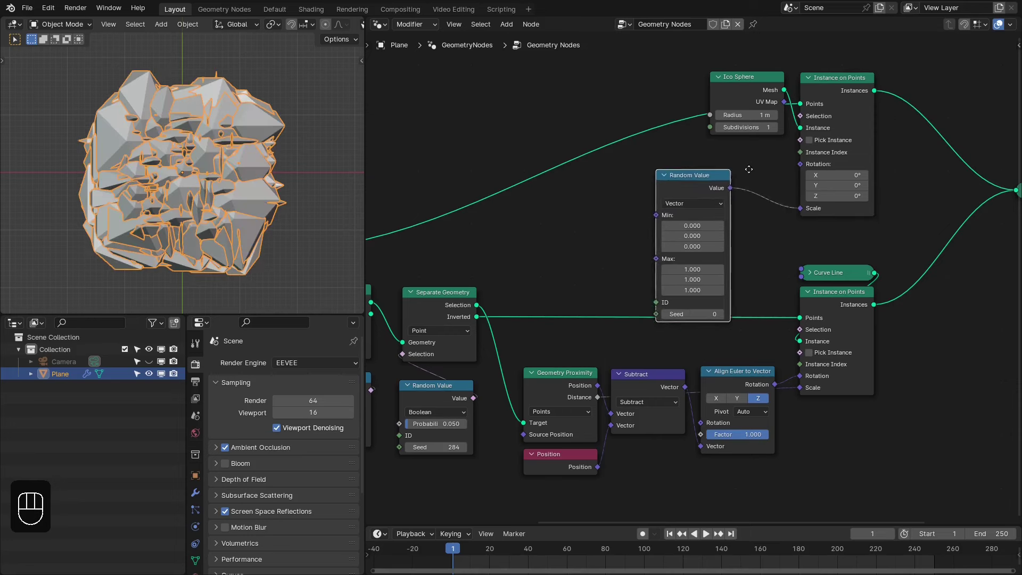
pyautogui.moveTo(749, 193); pyautogui.dragTo(777, 197)
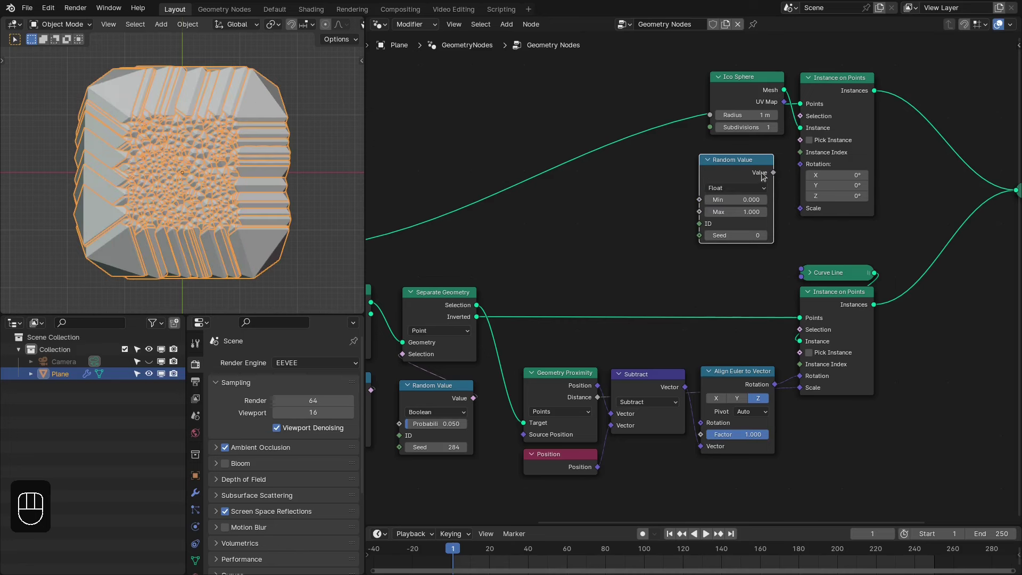
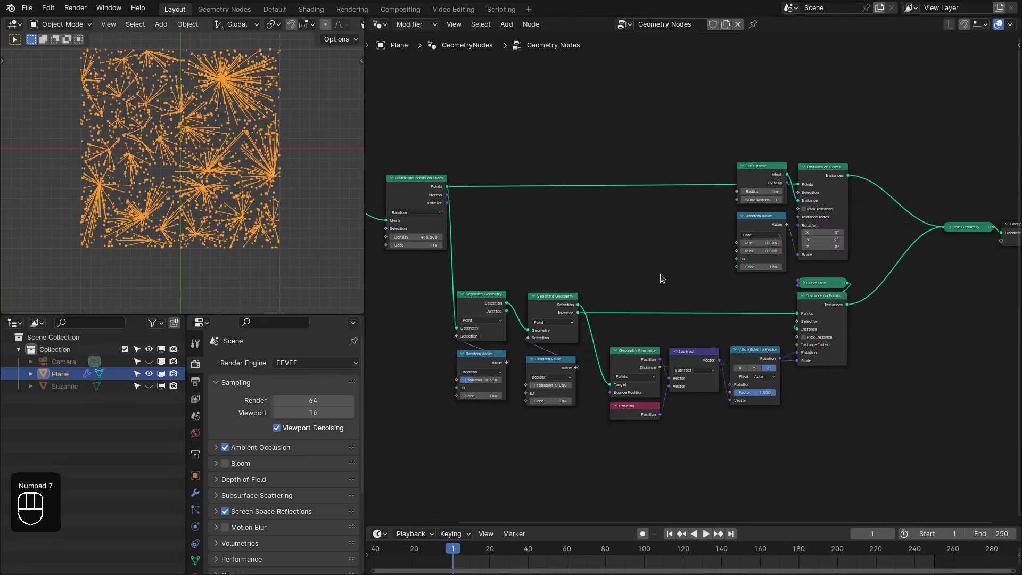
# - Add a reroute branching the scattered-points link to both splits, then bring up the Add node list
pyautogui.press('ctrl+space')
pyautogui.click(272, 245)
pyautogui.moveTo(94, 156); pyautogui.dragTo(145, 228)
pyautogui.doubleClick(146, 228)
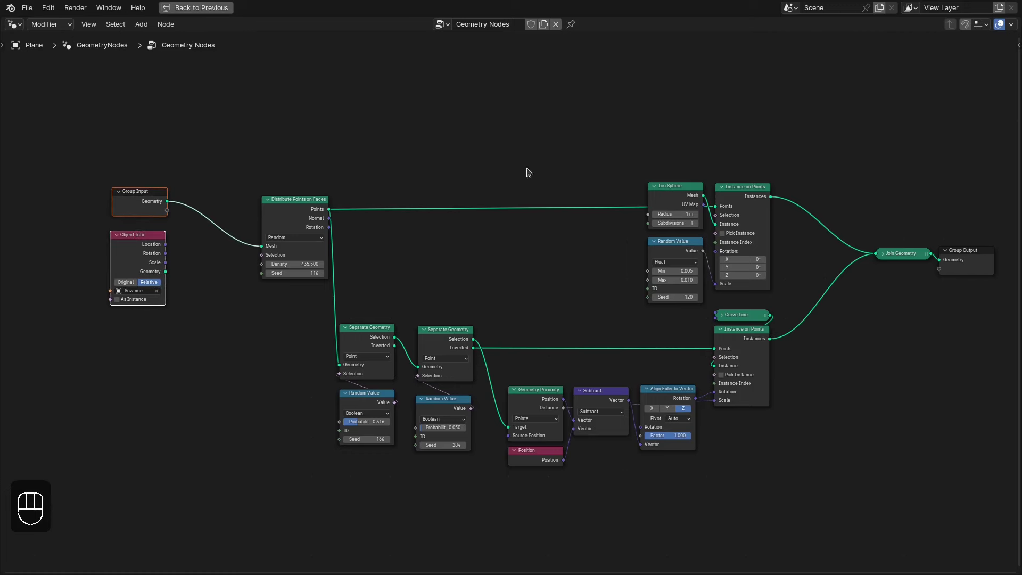
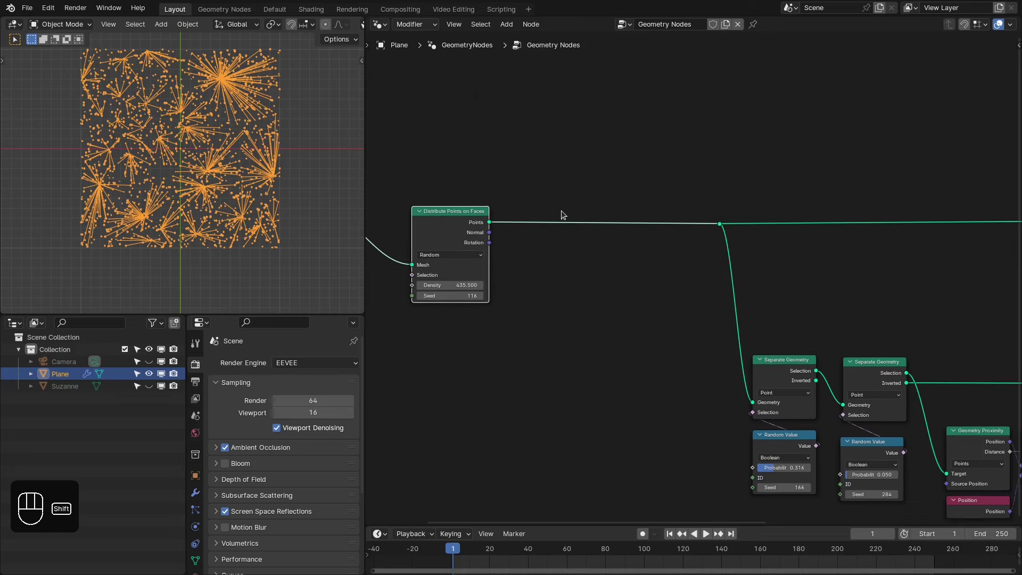
pyautogui.press('shift+a')
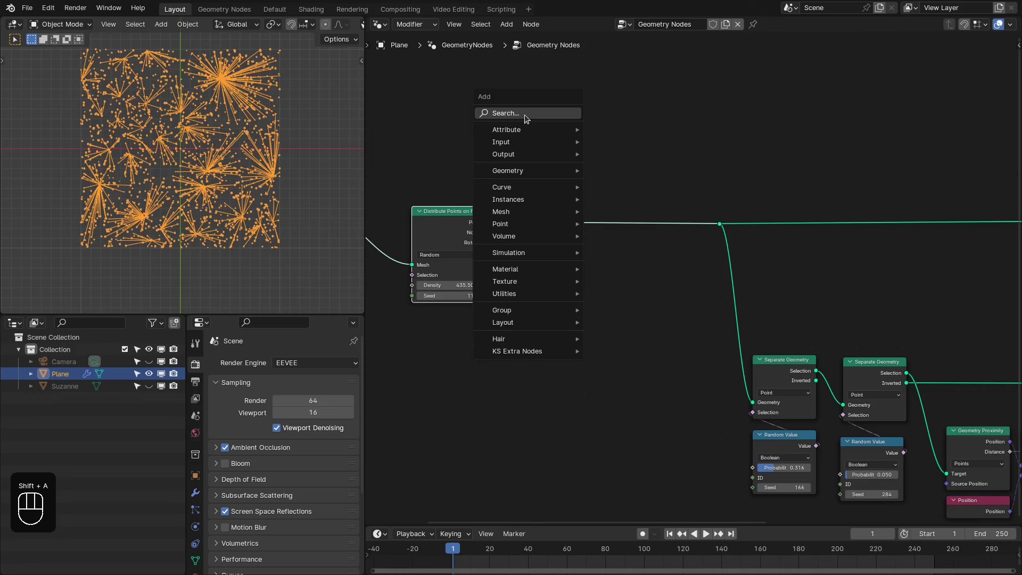
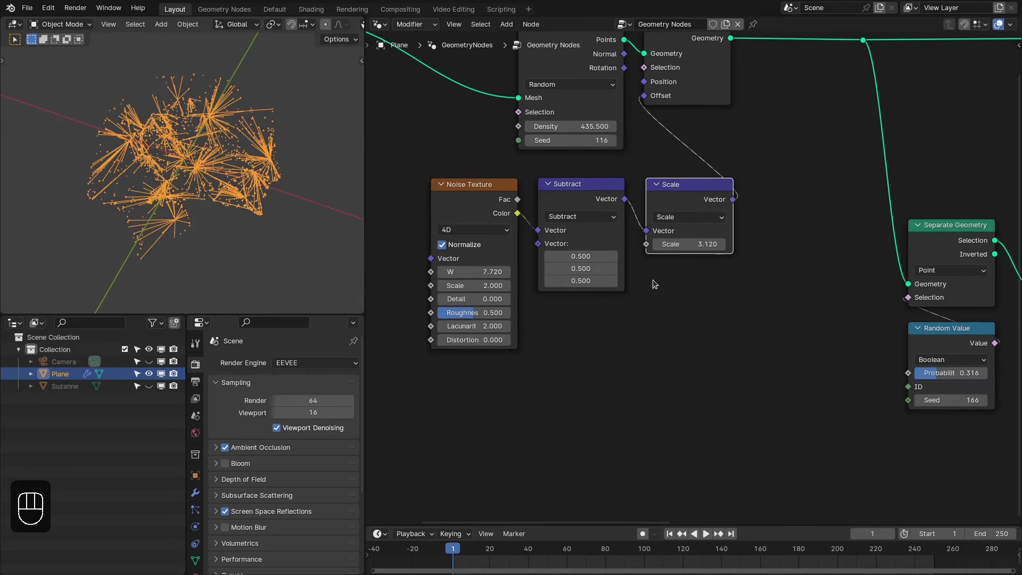
# - Add an object sphere Falloff driving the noise Scale factor, with a new Empty as its centre
pyautogui.press('shift+a')
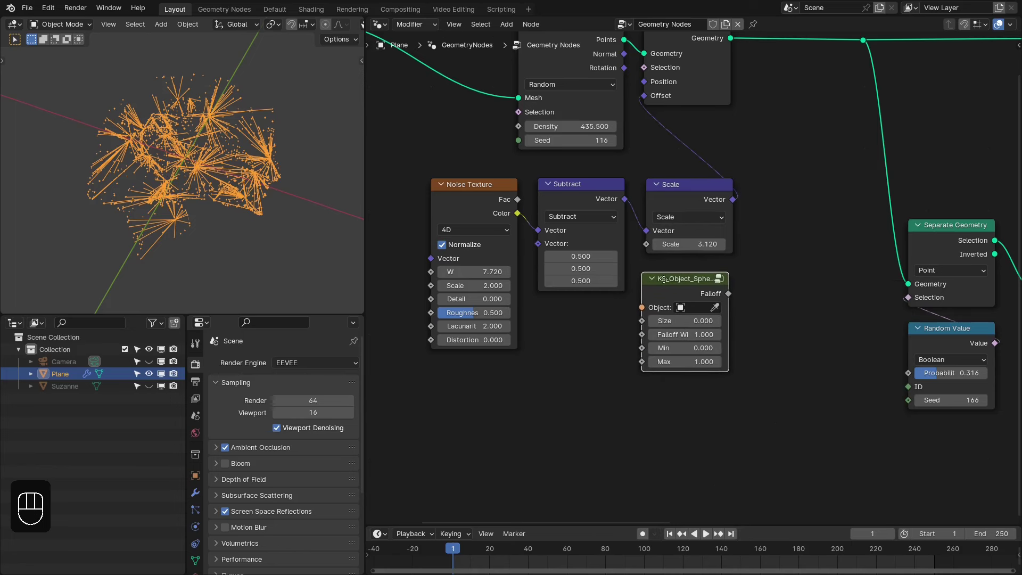
pyautogui.click(670, 287)
pyautogui.moveTo(714, 263); pyautogui.dragTo(686, 297)
pyautogui.click(687, 295)
pyautogui.press('shift+a')
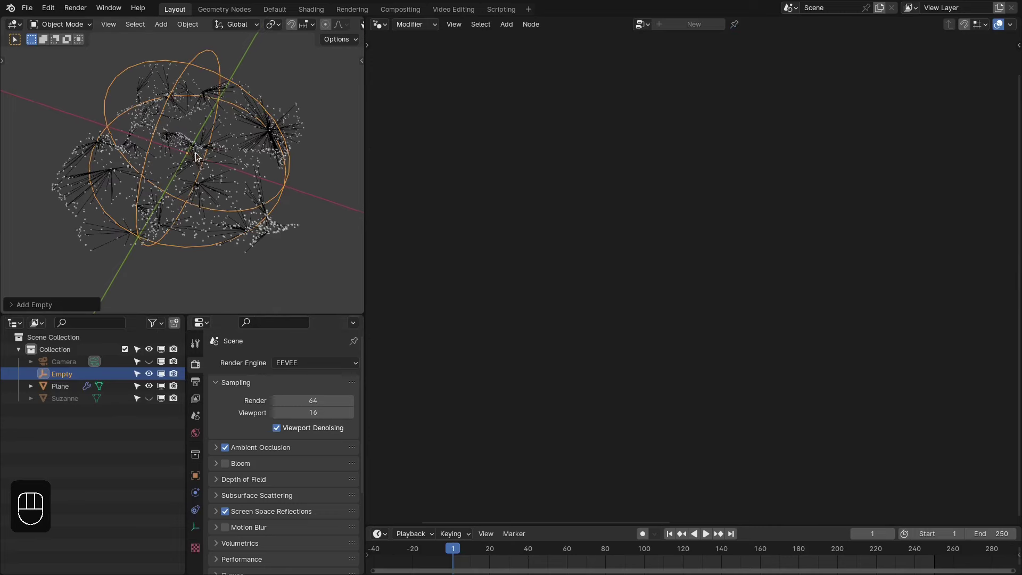
pyautogui.middleClick(187, 152)
pyautogui.click(547, 103)
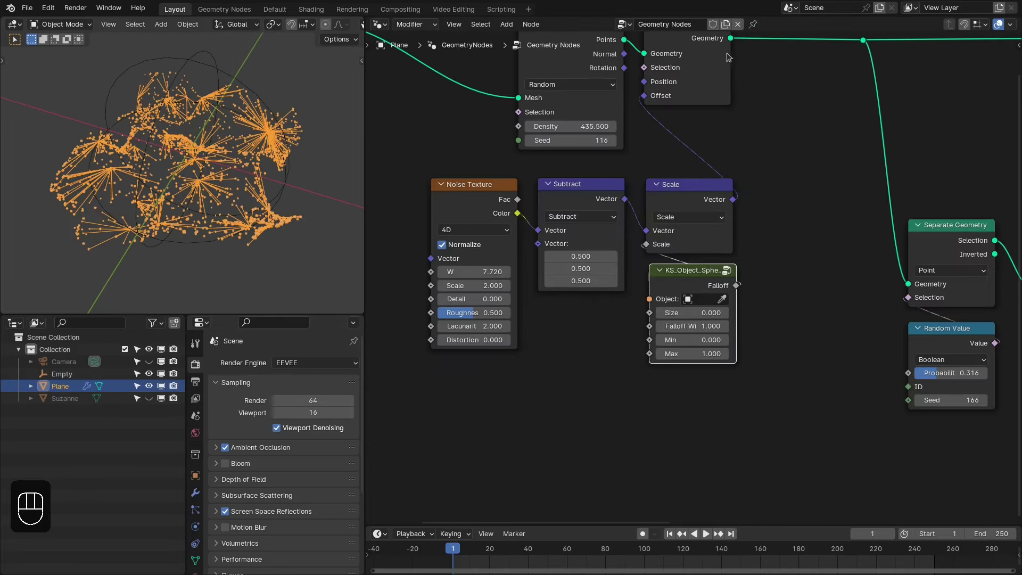
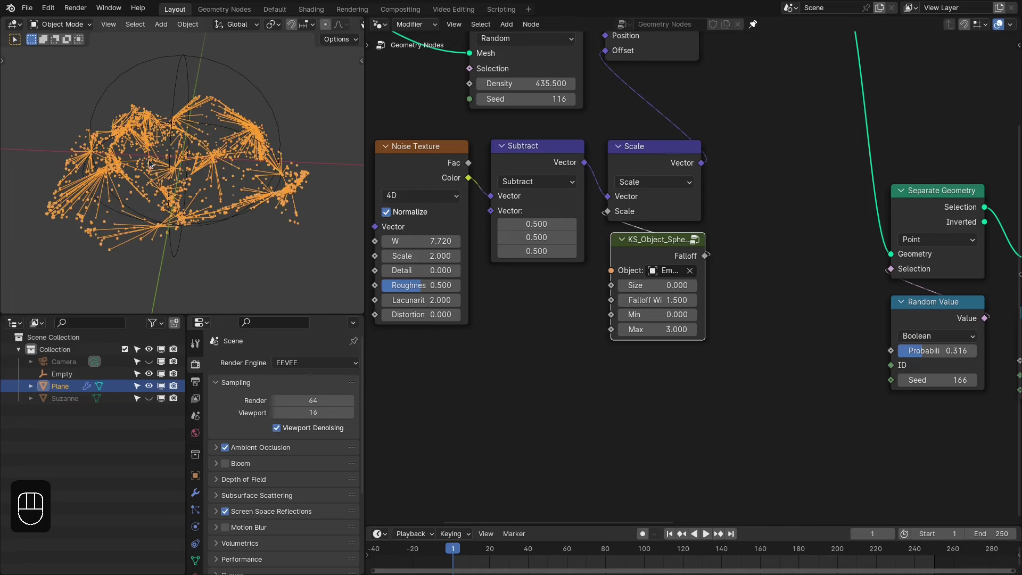
pyautogui.press('KP_7')
pyautogui.middleClick(126, 172)
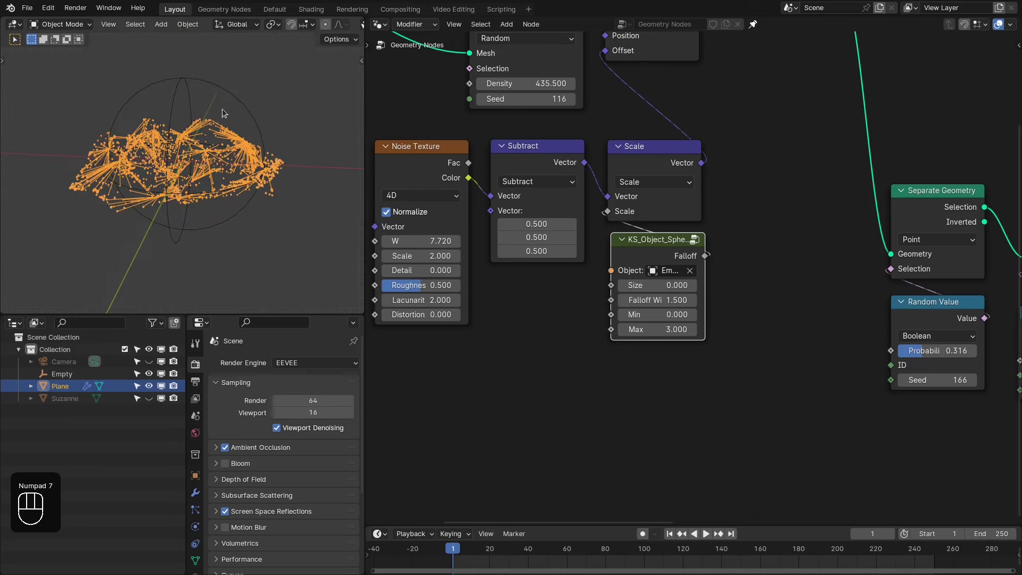
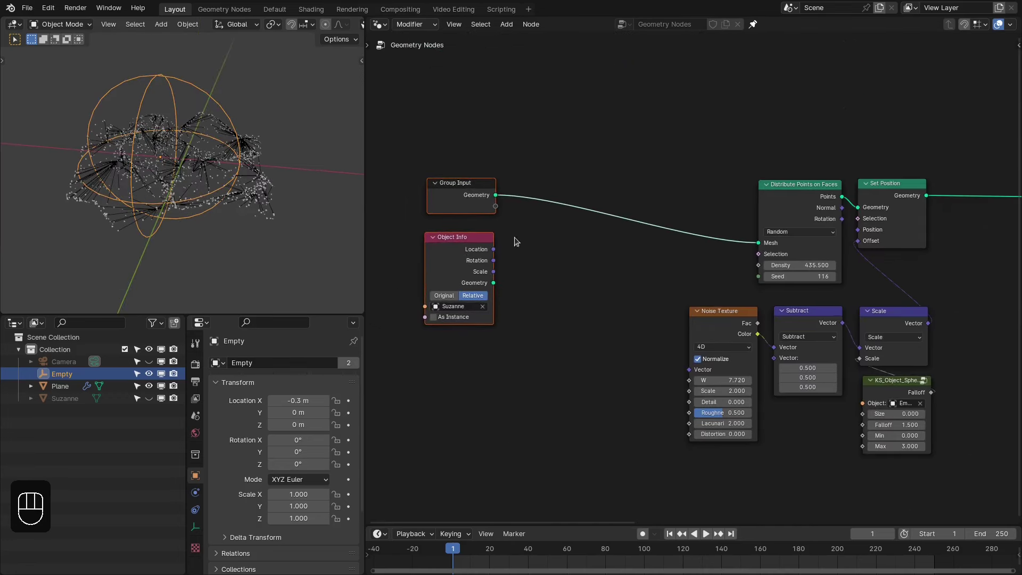
pyautogui.middleClick(177, 210)
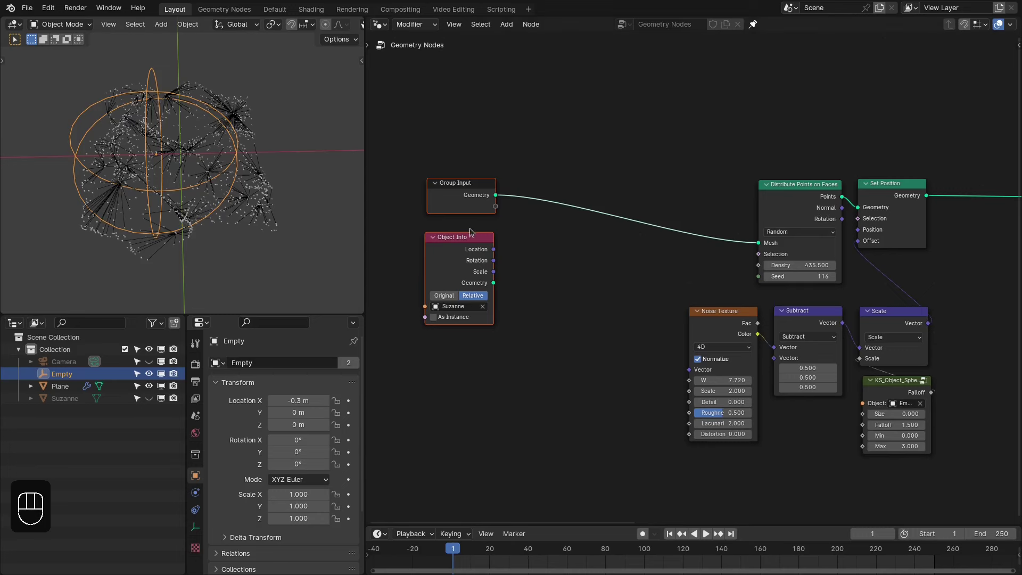
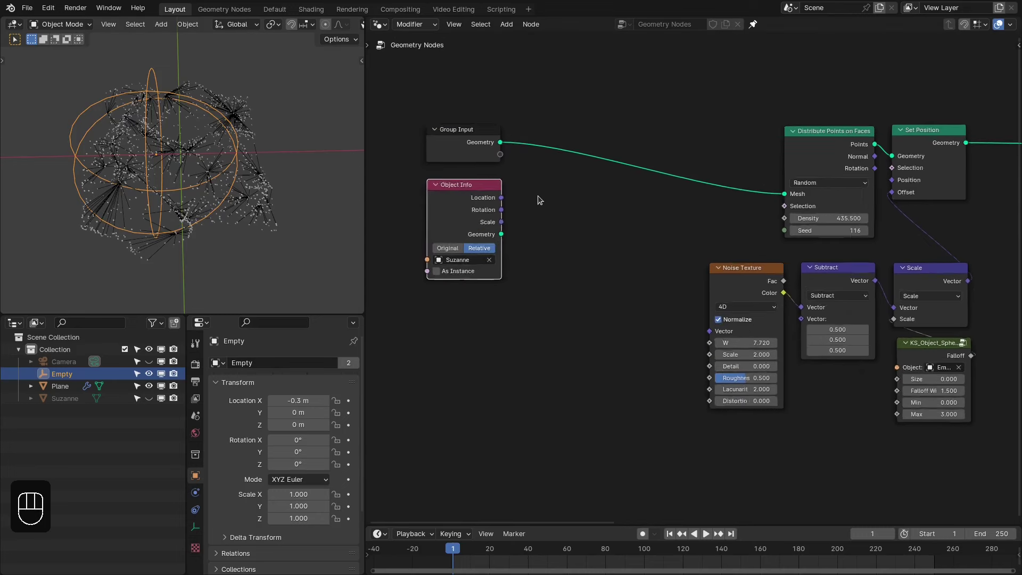
# - Search the Add menu for a string node in the Geometry Nodes editor
pyautogui.press('shift+a')
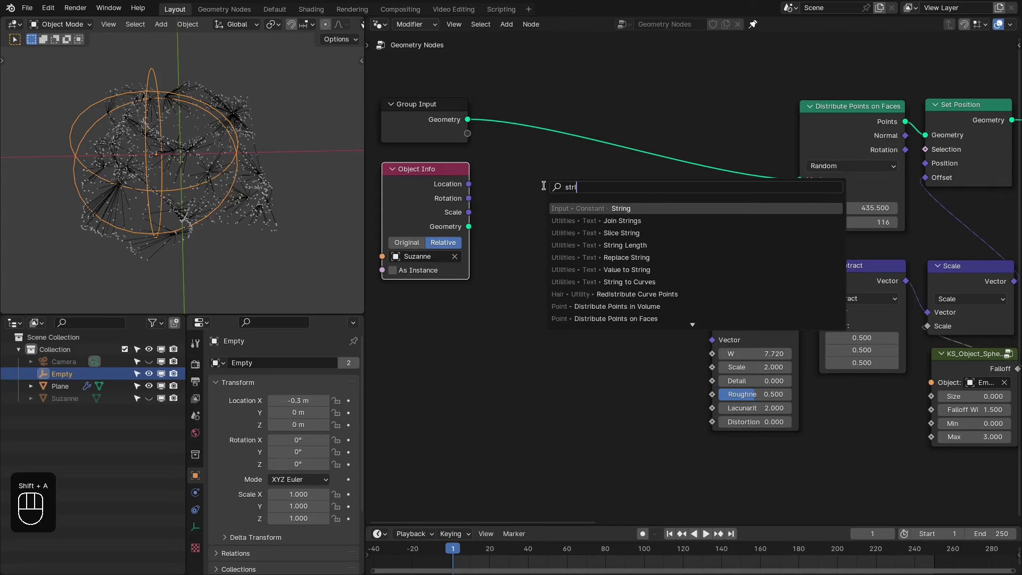
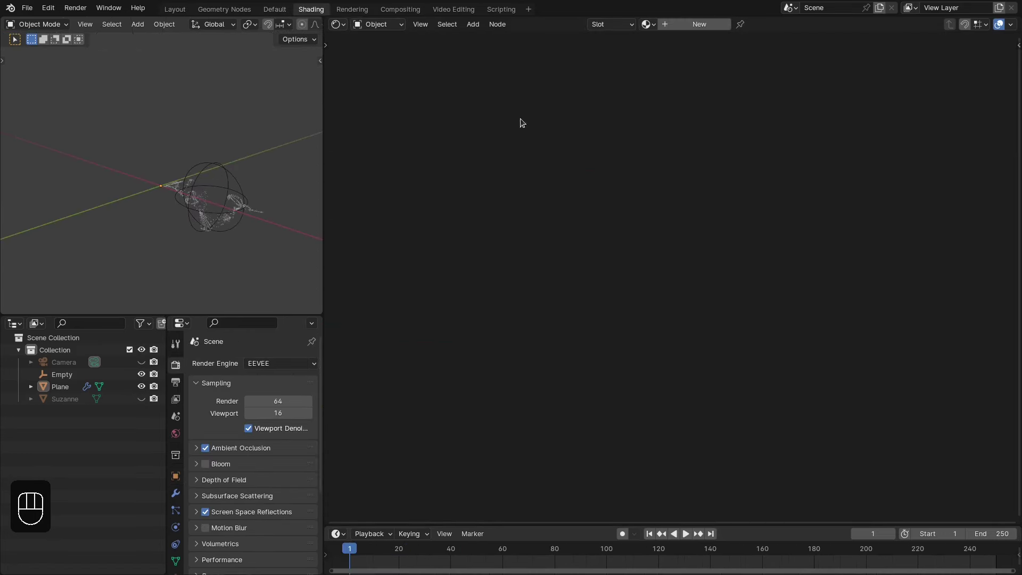
# - Create a Points material and a second slot holding a new Lines material
pyautogui.moveTo(686, 26); pyautogui.dragTo(687, 32)
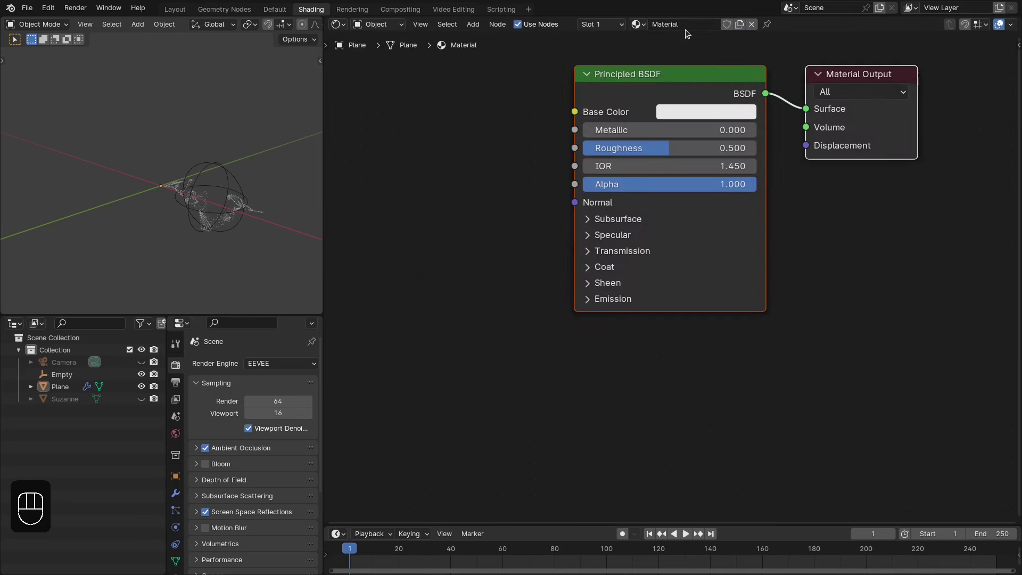
pyautogui.moveTo(684, 29); pyautogui.dragTo(604, 48)
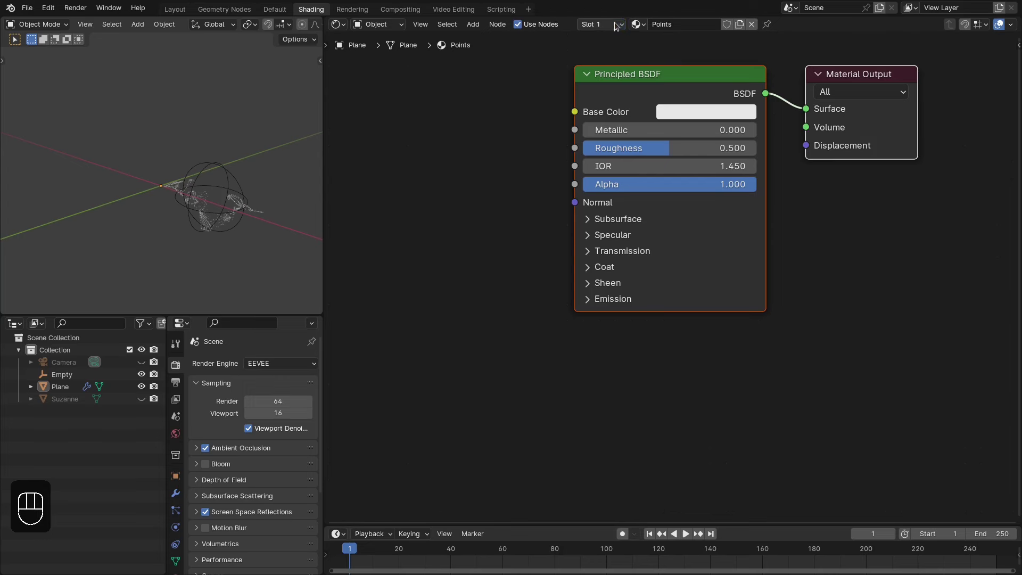
pyautogui.moveTo(617, 26); pyautogui.dragTo(672, 26)
pyautogui.click(672, 26)
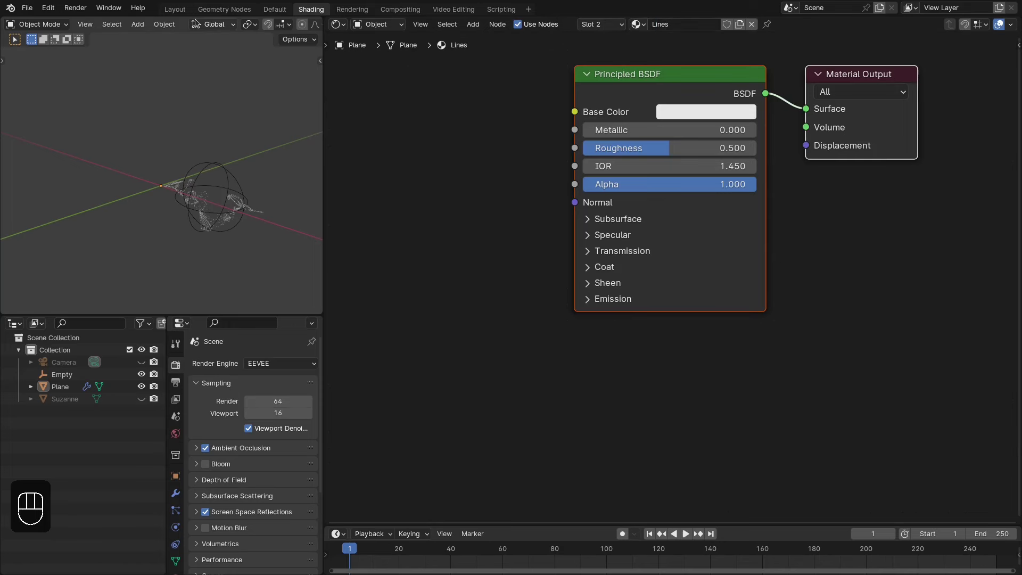
# - Assign Lines to the line geometry's Set Material node and switch to editing Points
pyautogui.click(201, 24)
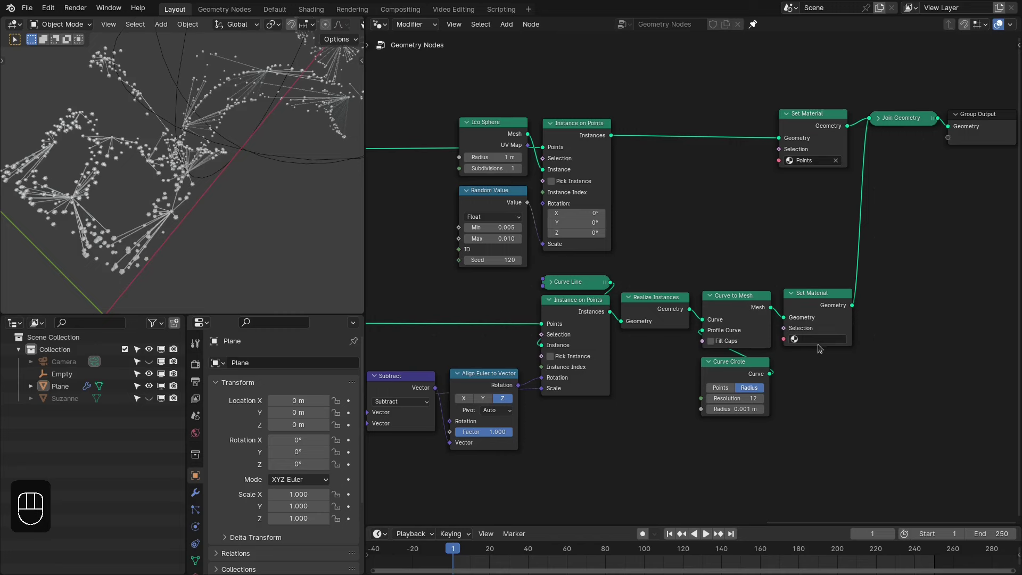
pyautogui.moveTo(821, 344); pyautogui.dragTo(723, 233)
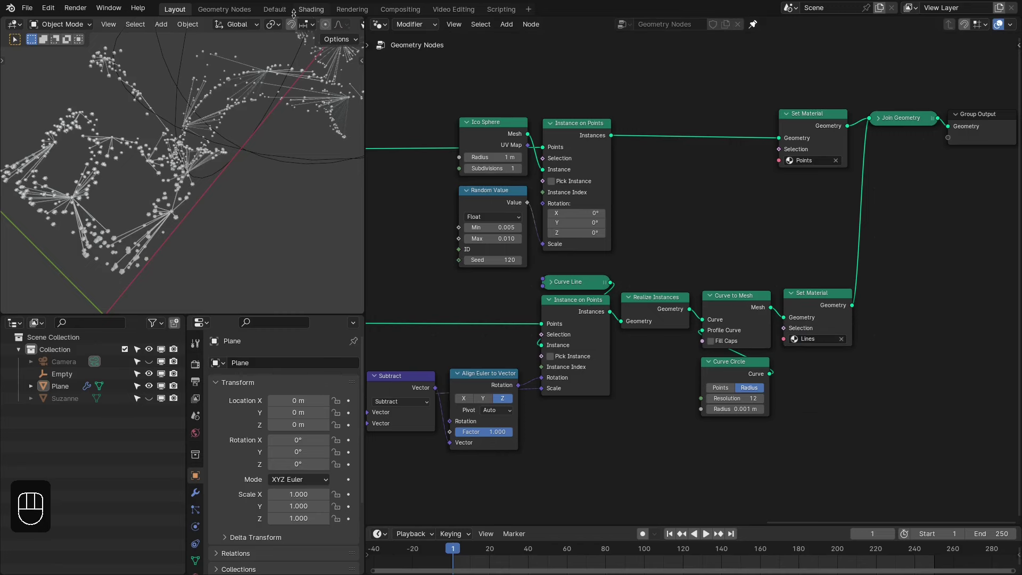
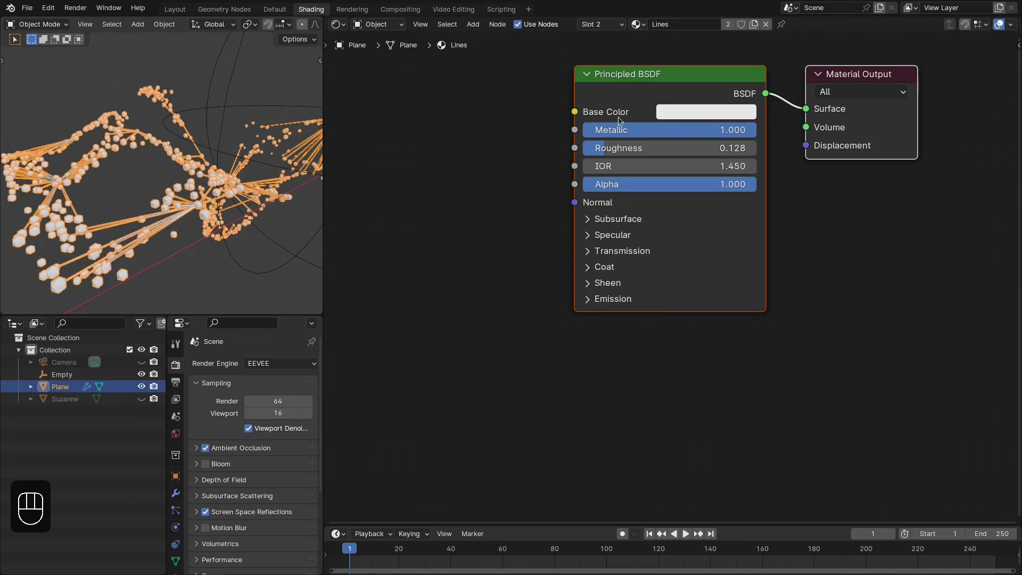
pyautogui.moveTo(620, 28); pyautogui.dragTo(665, 190)
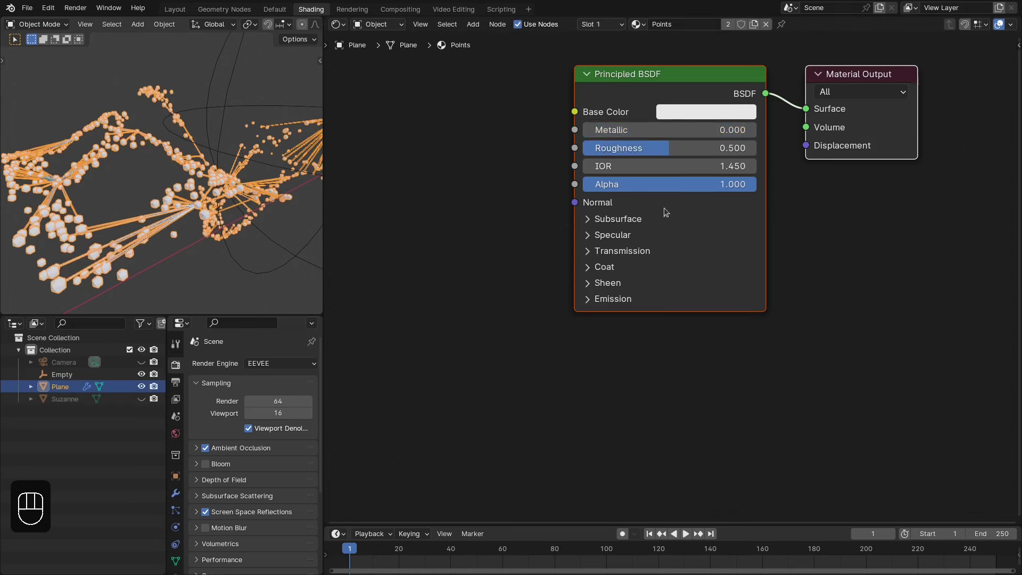
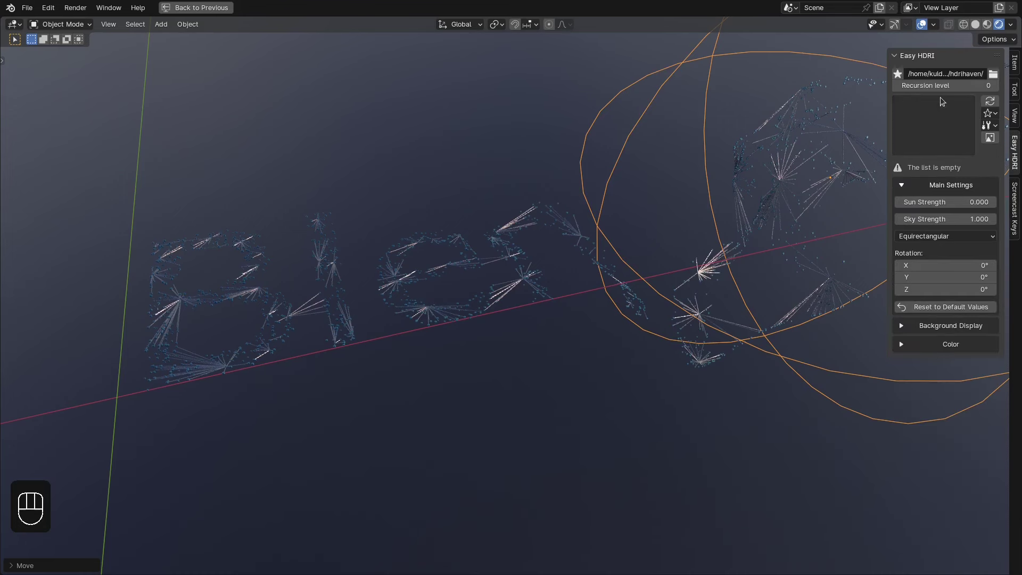
# - Make the world background black and add a point light positioned near the word
pyautogui.click(941, 328)
pyautogui.press('n')
pyautogui.middleClick(562, 216)
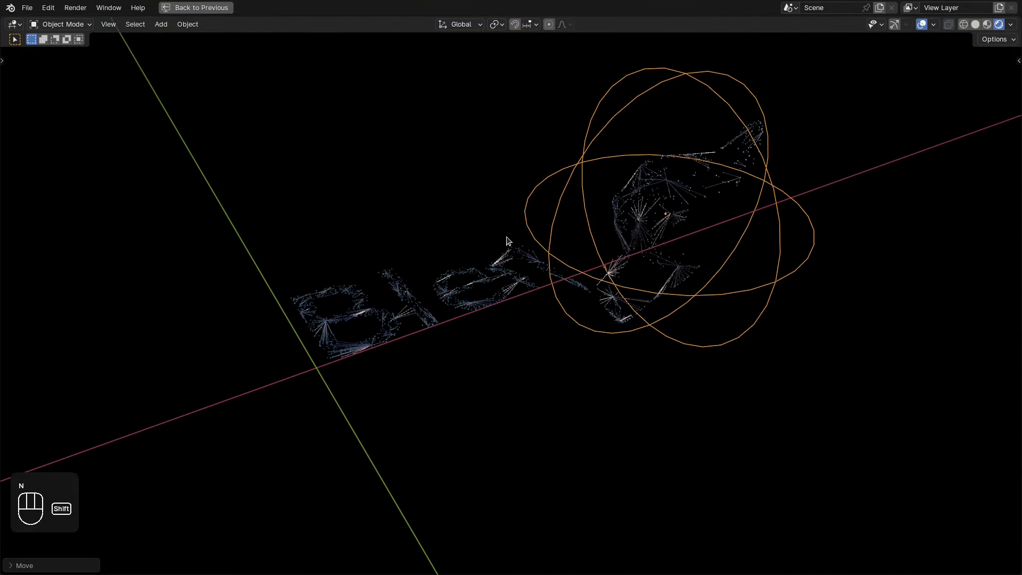
pyautogui.press('shift+a')
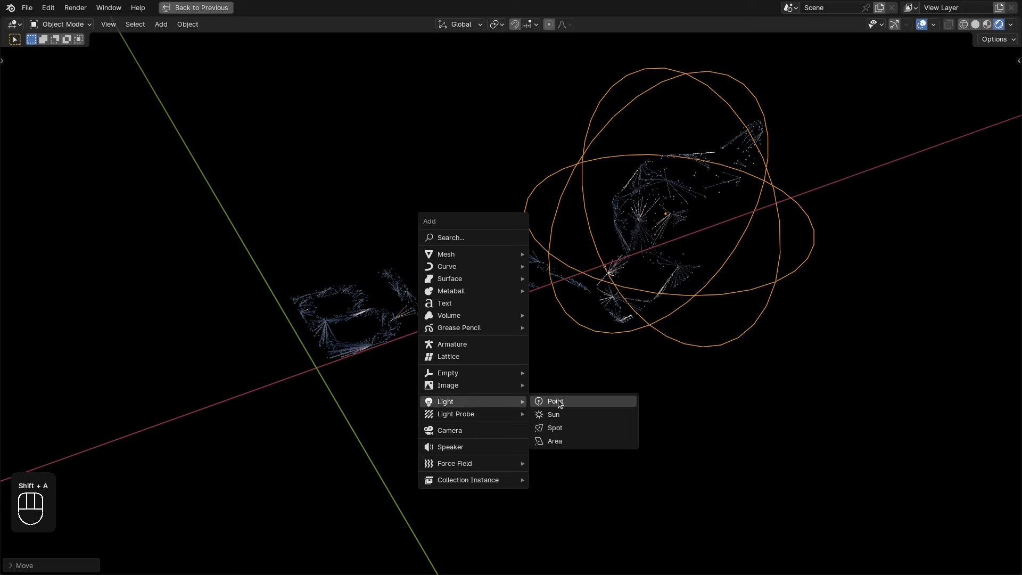
pyautogui.press('alt+g')
pyautogui.press('g')
pyautogui.press('z')
pyautogui.click(522, 237)
pyautogui.click(498, 264)
pyautogui.press('ctrl+space')
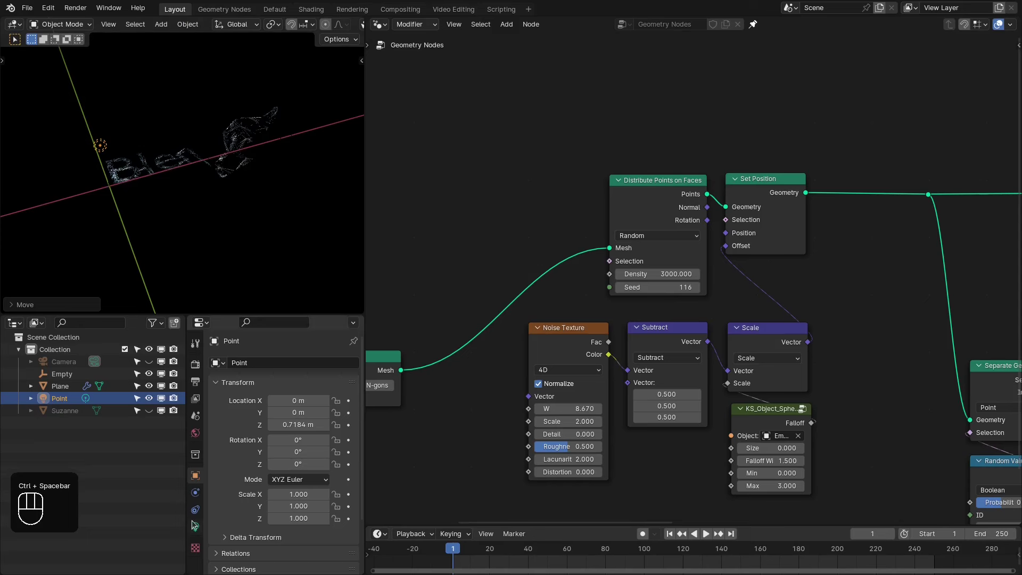
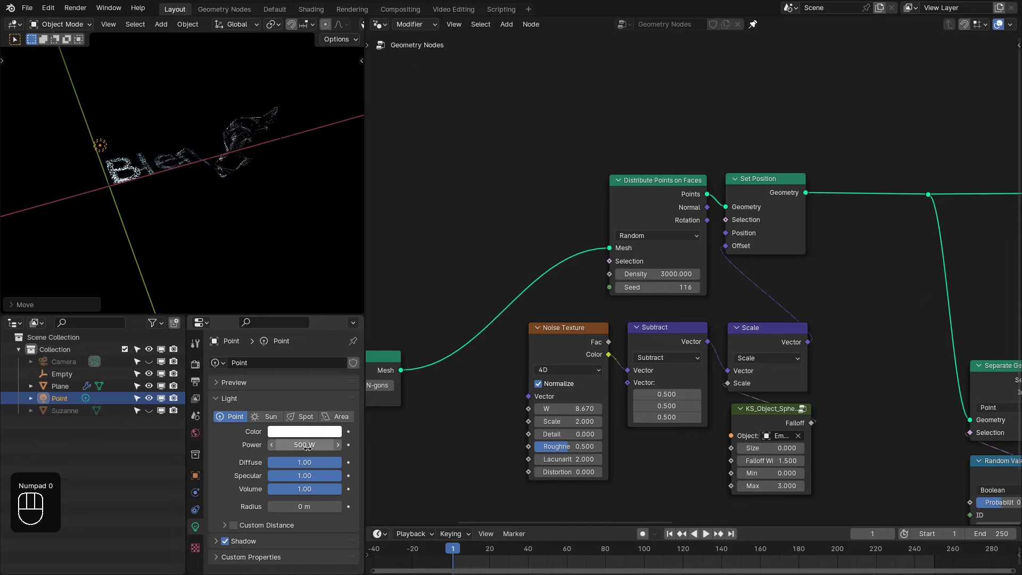
# - Give the light a pale blue colour and fine-tune its position from top and front views
pyautogui.click(301, 434)
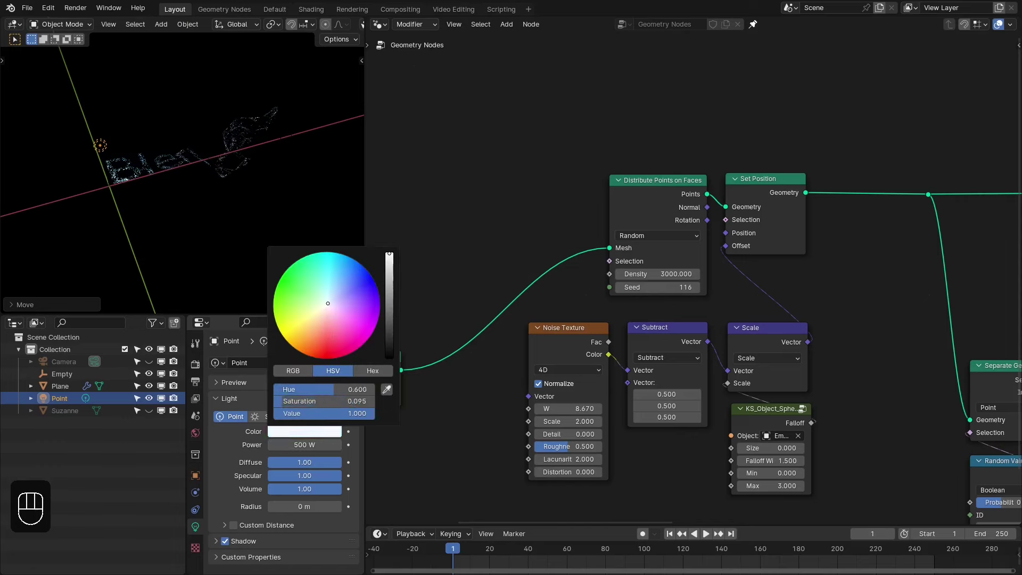
pyautogui.press('ctrl+space')
pyautogui.click(574, 274)
pyautogui.press('KP_7')
pyautogui.press('z')
pyautogui.click(644, 254)
pyautogui.press('z')
pyautogui.press('KP_1')
pyautogui.click(515, 252)
pyautogui.press('z')
pyautogui.click(598, 219)
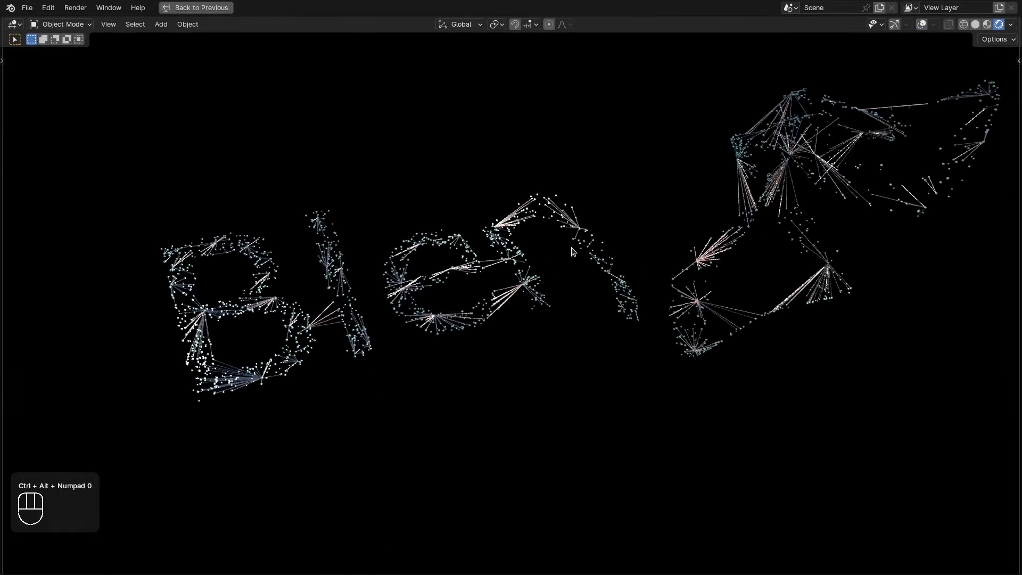
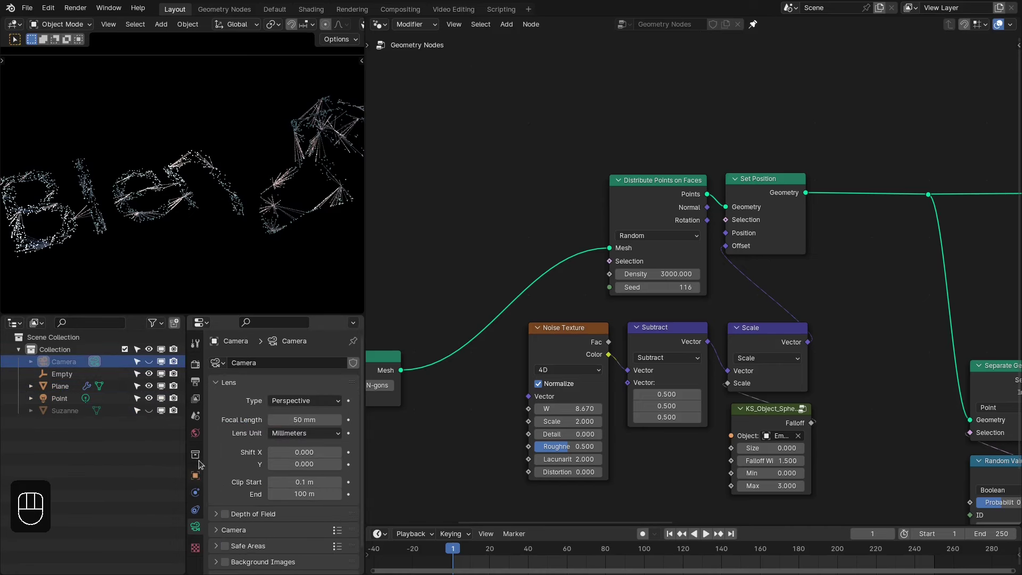
# - Enable Depth of Field on the camera
pyautogui.click(224, 515)
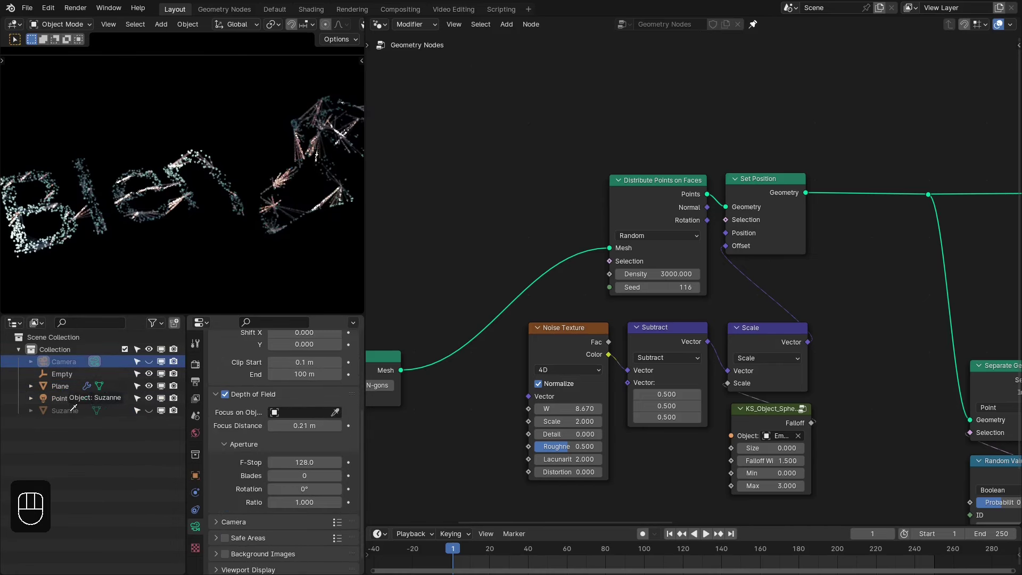
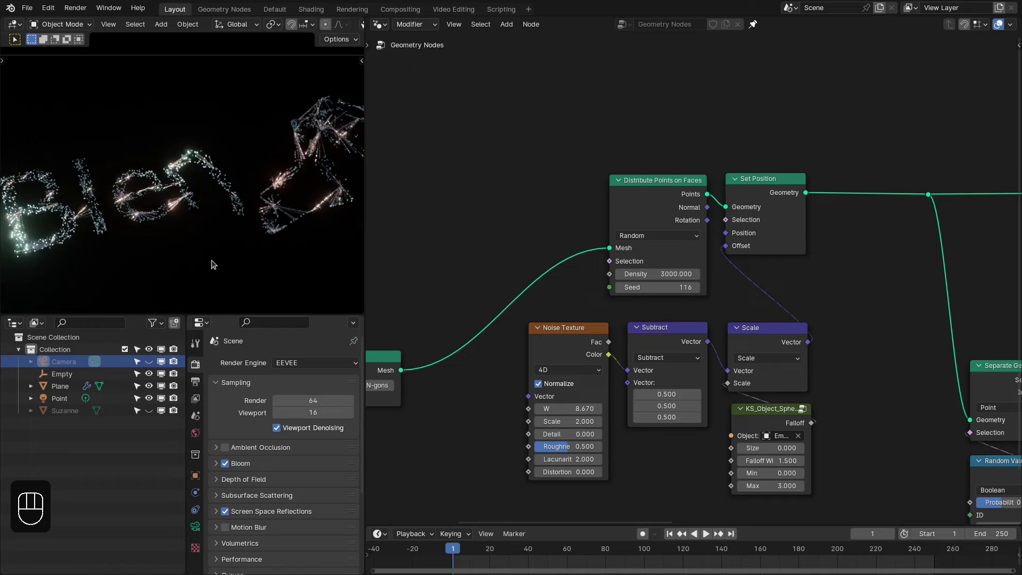
# - Maximize the editor with Ctrl+Space for an overview, then restore the side-by-side layout
pyautogui.click(262, 240)
pyautogui.press('ctrl+space')
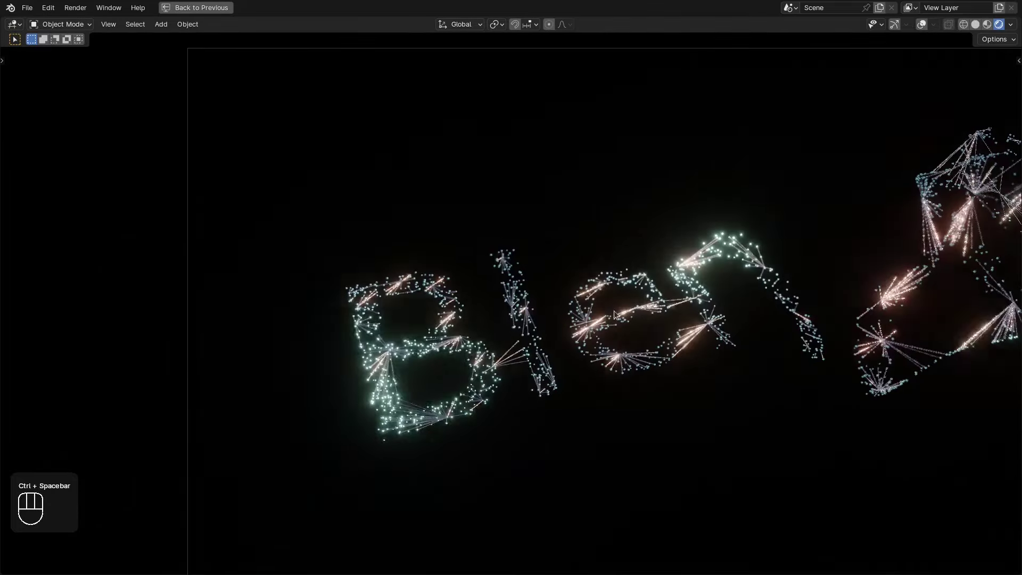
pyautogui.press('ctrl+space')
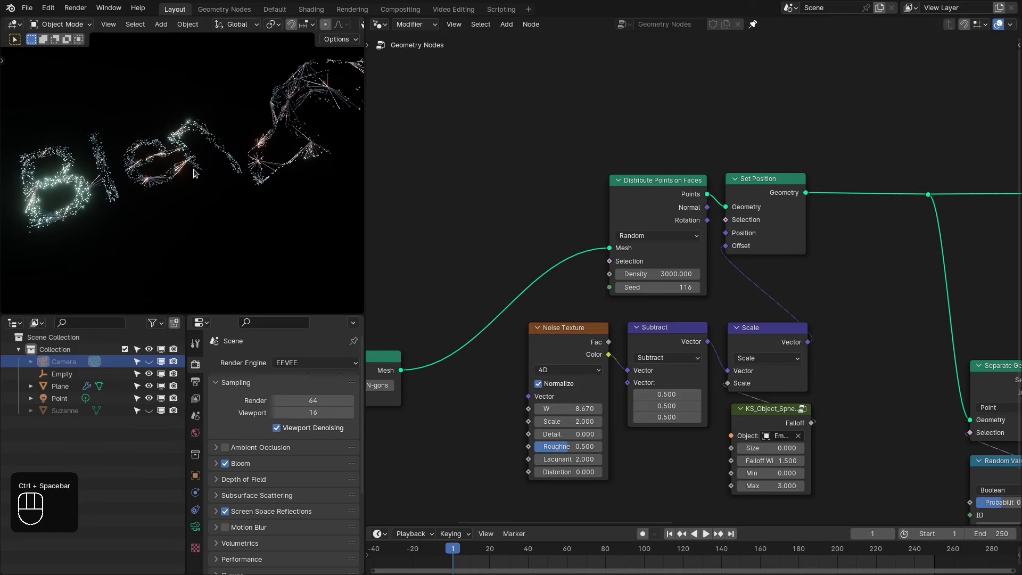
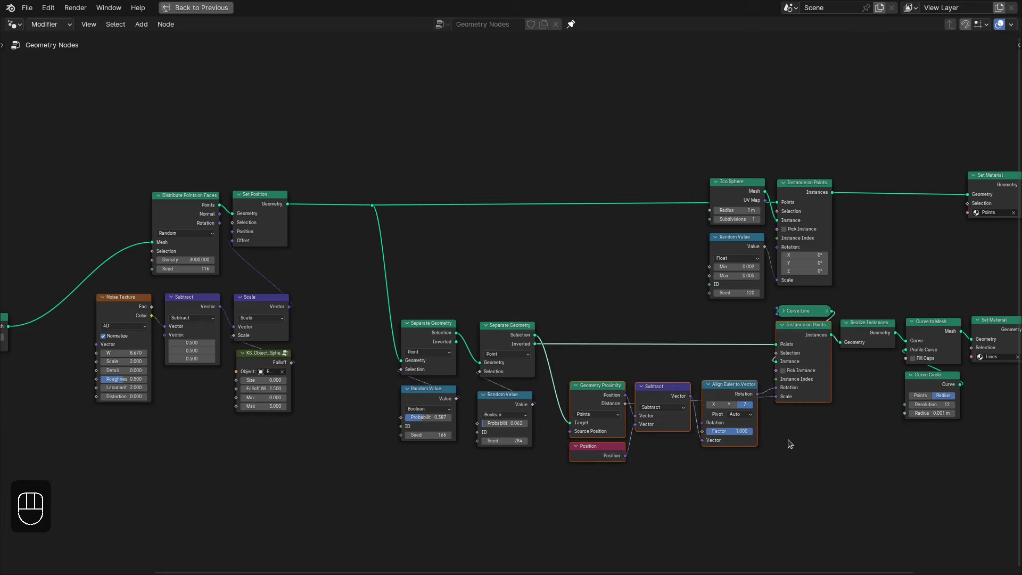
# - Restore the viewport-and-nodes layout and pan the node editor to review the full network
pyautogui.press('ctrl+space')
pyautogui.click(575, 356)
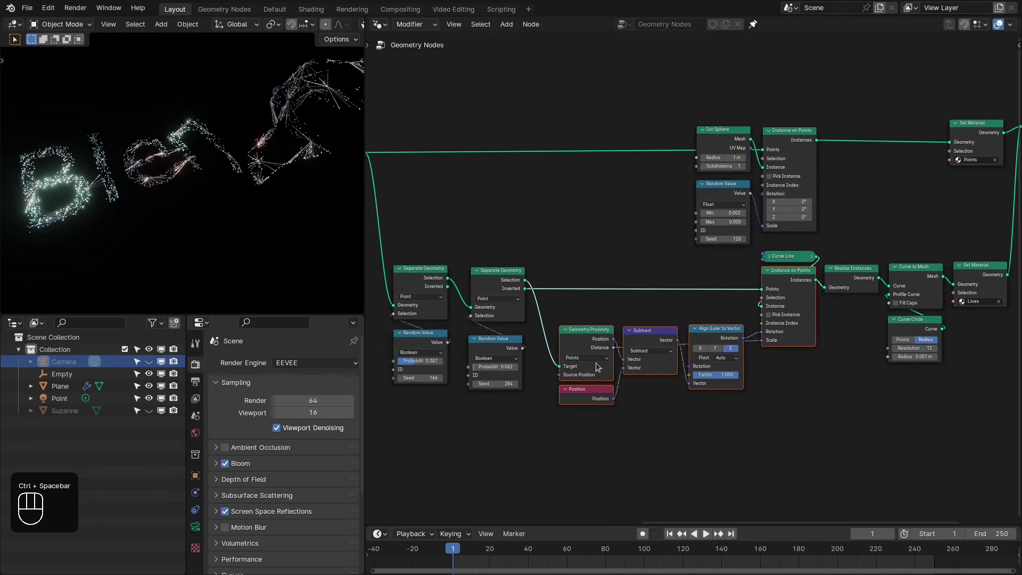
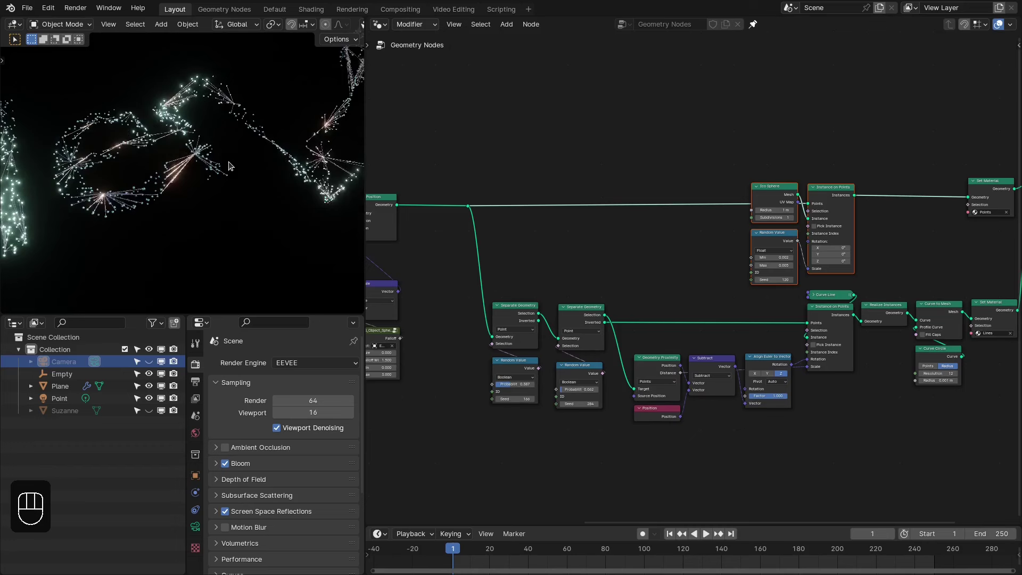
pyautogui.click(450, 216)
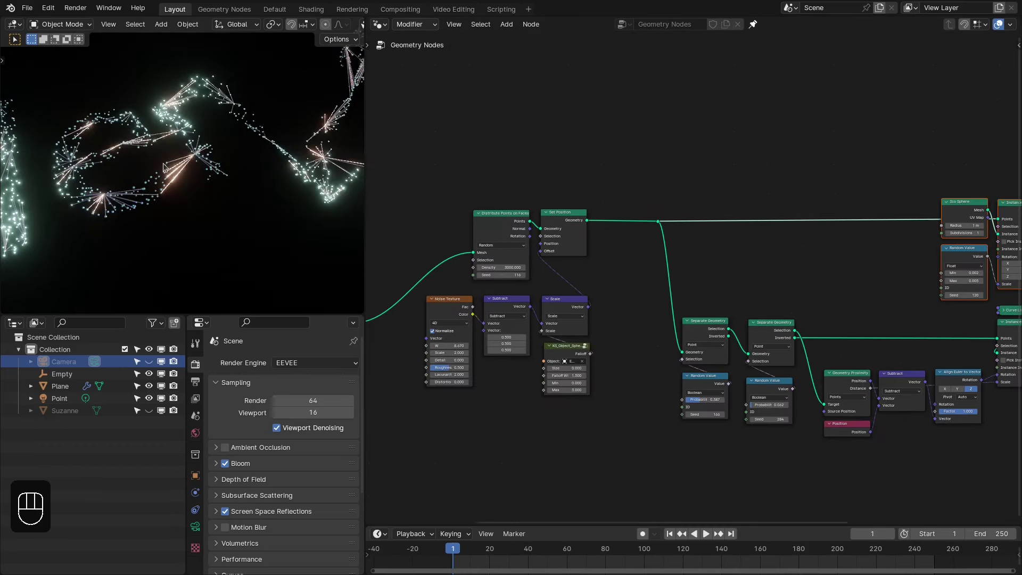